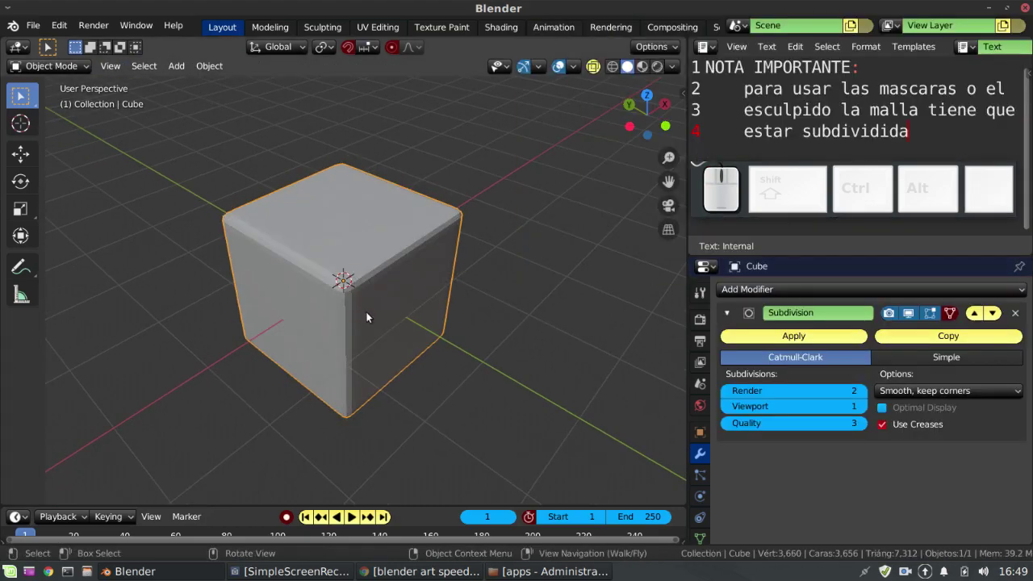
Raise the Subdivision modifier to viewport level 3 and apply it to the cube permanently
left_click(872, 406)
left_click(872, 405)
left_click_drag(523, 365, 823, 358)
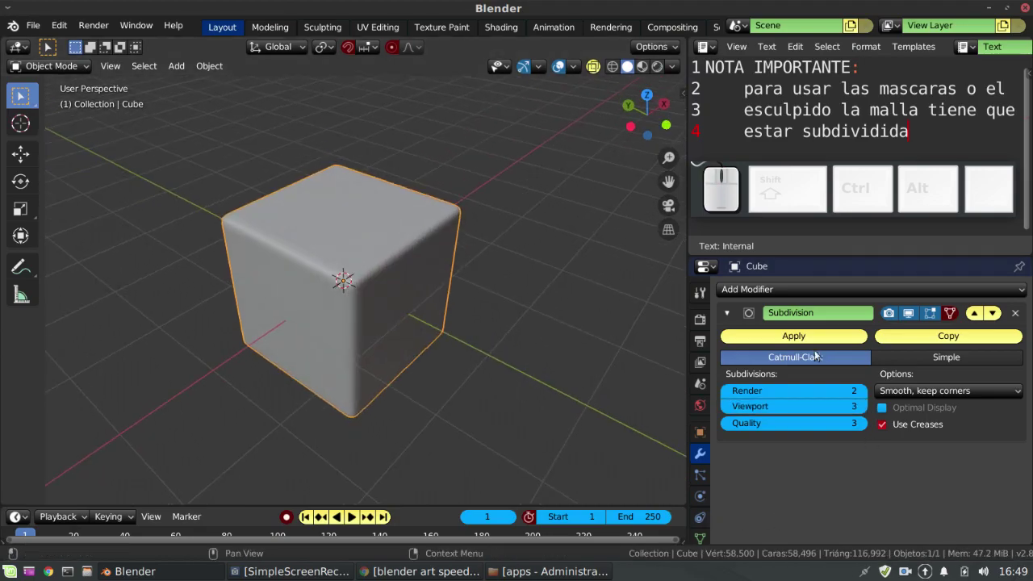
left_click(813, 329)
left_click_drag(381, 302, 118, 163)
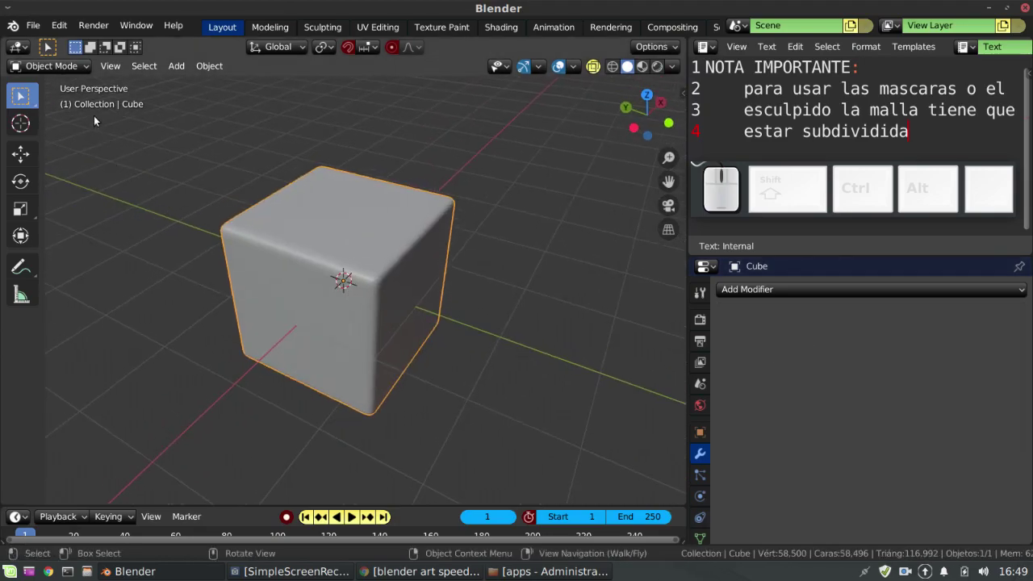
Switch to Sculpt Mode and view the rounded cube straight from above
key("ctrl+Tab")
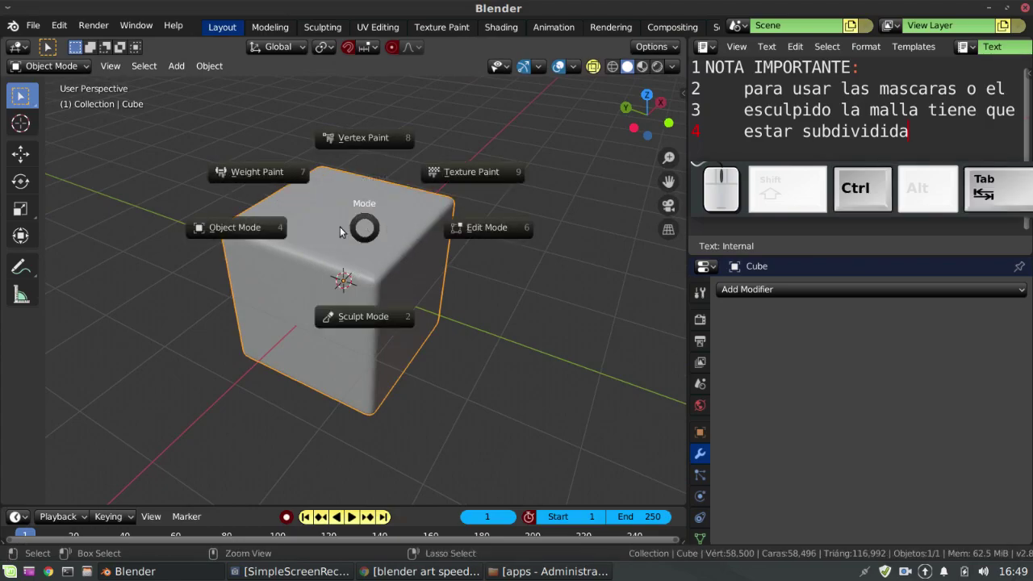
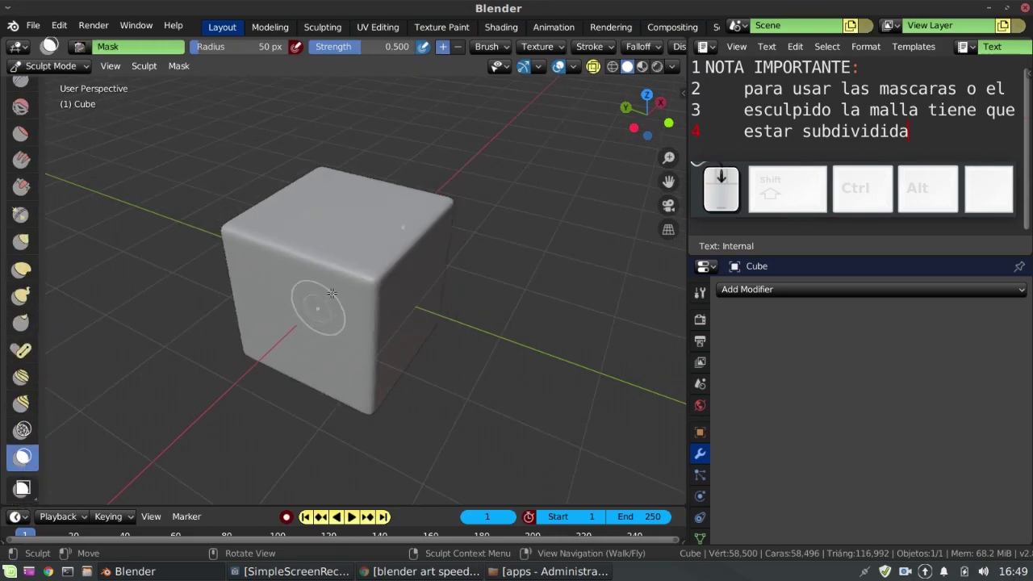
key("KP_7")
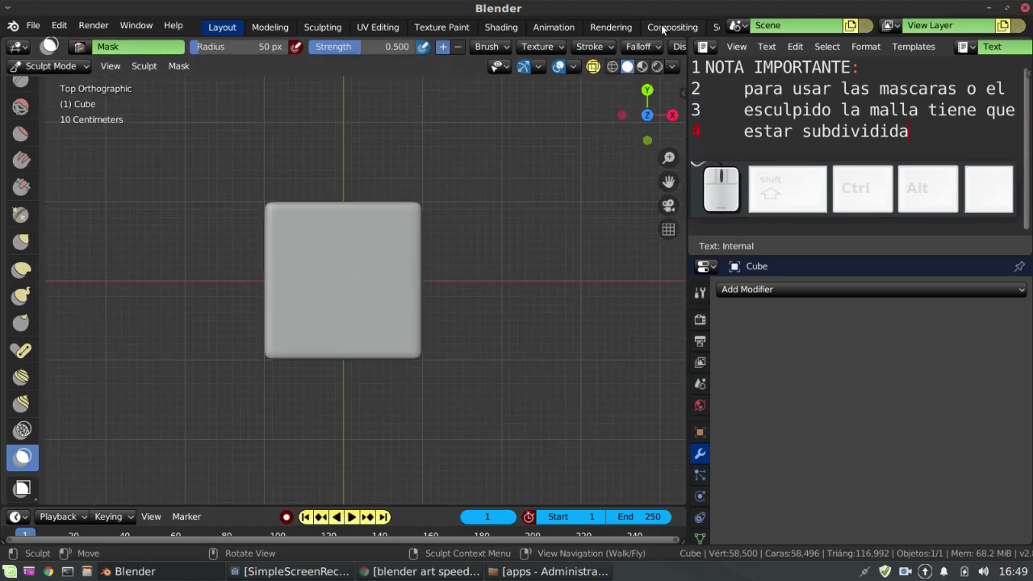
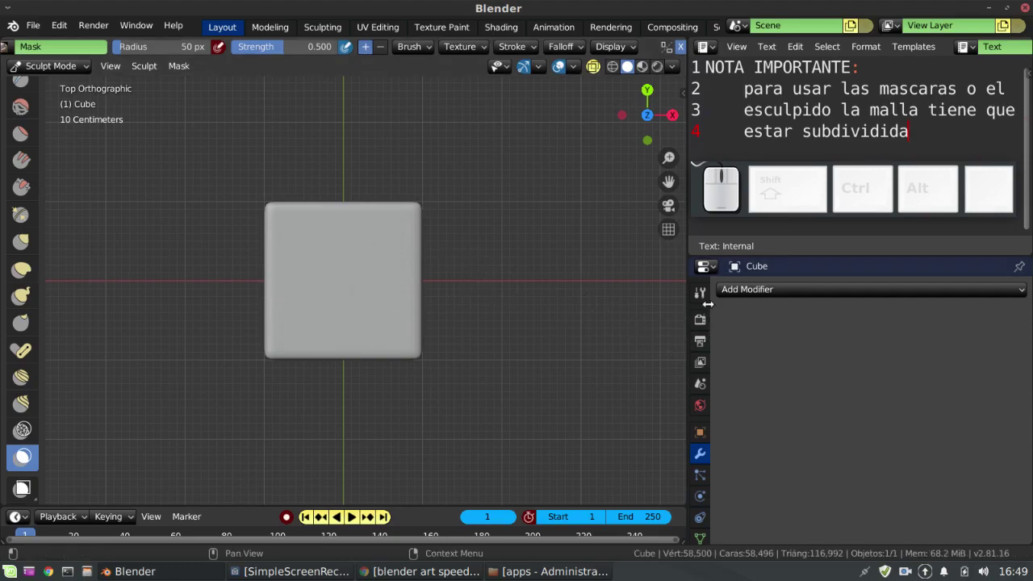
Show the active brush settings and set the Mask brush strength to 1.0
left_click(705, 295)
scroll("down", 3)
left_click(924, 350)
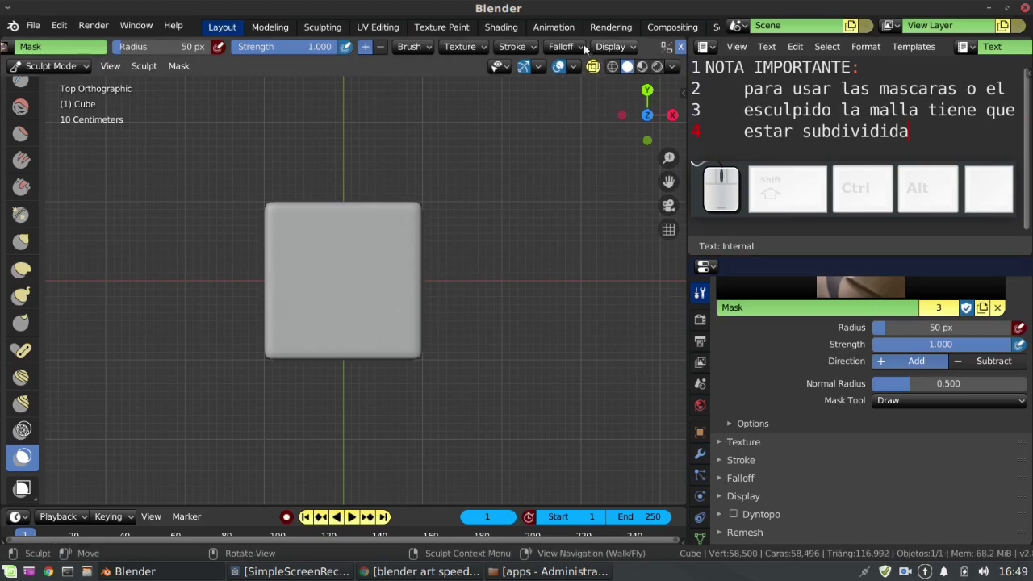
Review and adjust the Mask brush's Stroke options
left_click(426, 49)
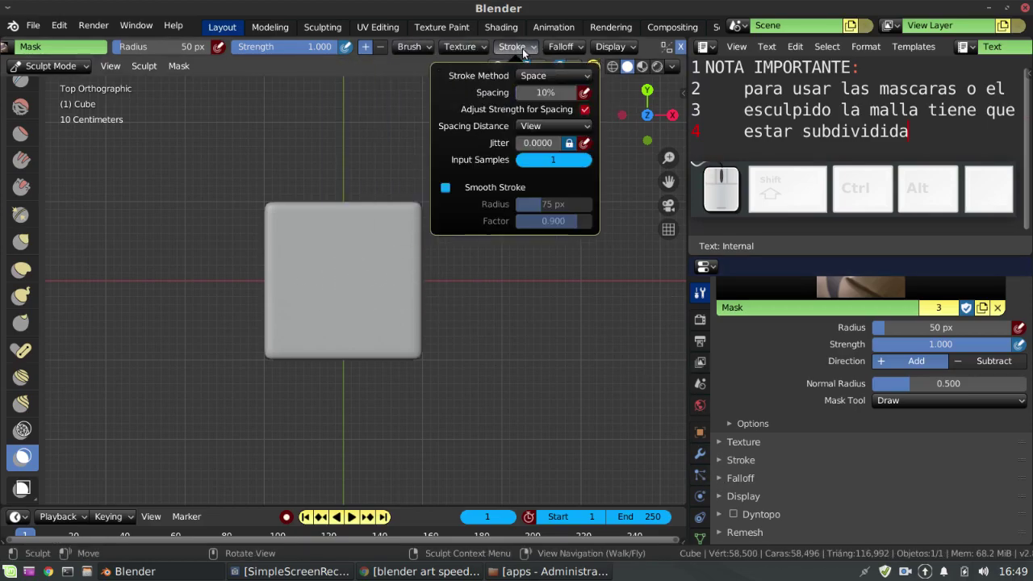
scroll("down", 3)
left_click(745, 502)
left_click(895, 428)
scroll("up", 3)
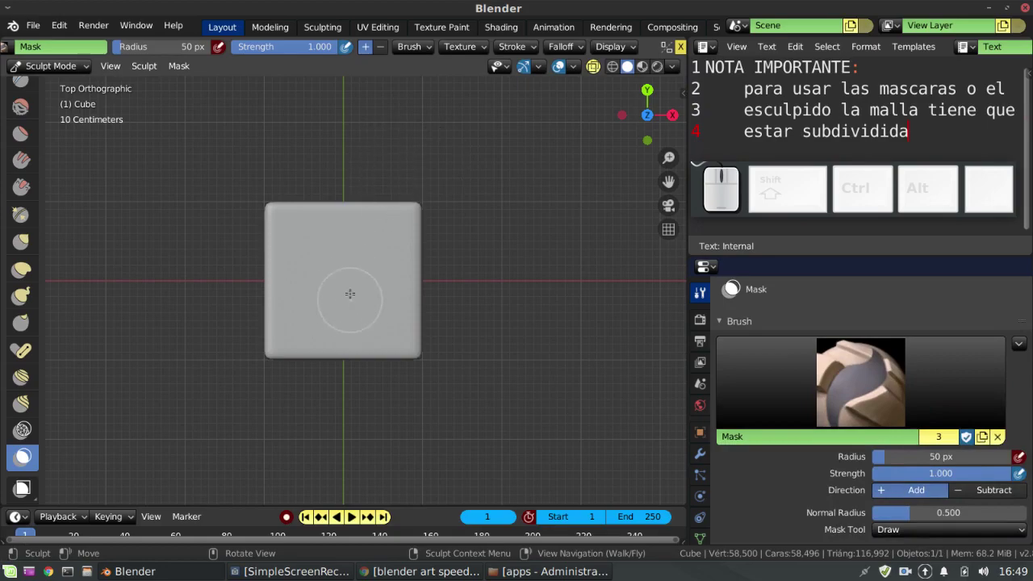
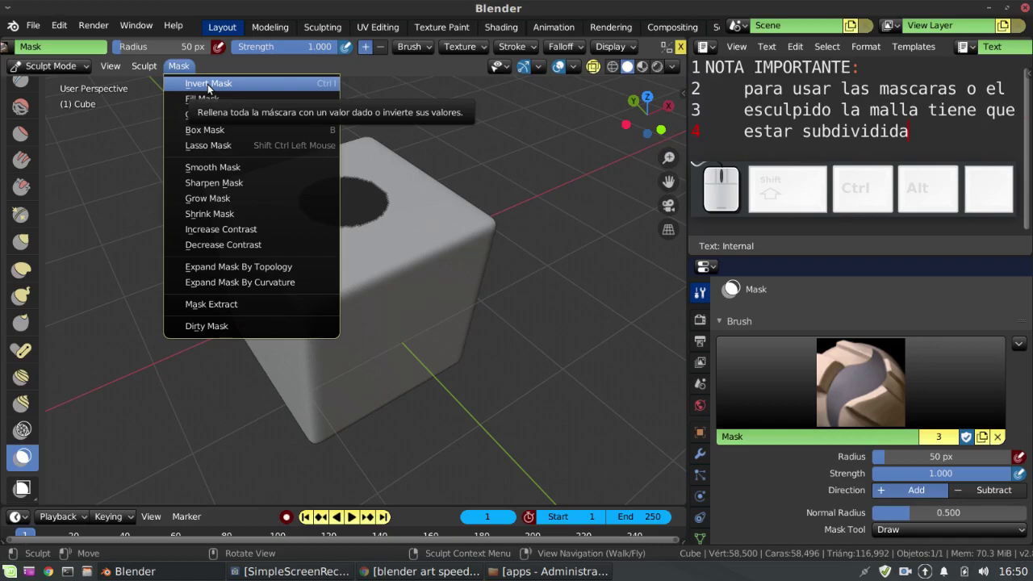
Invert the painted mask so only the round patch on top stays unmasked
left_click(210, 87)
scroll("down", 3)
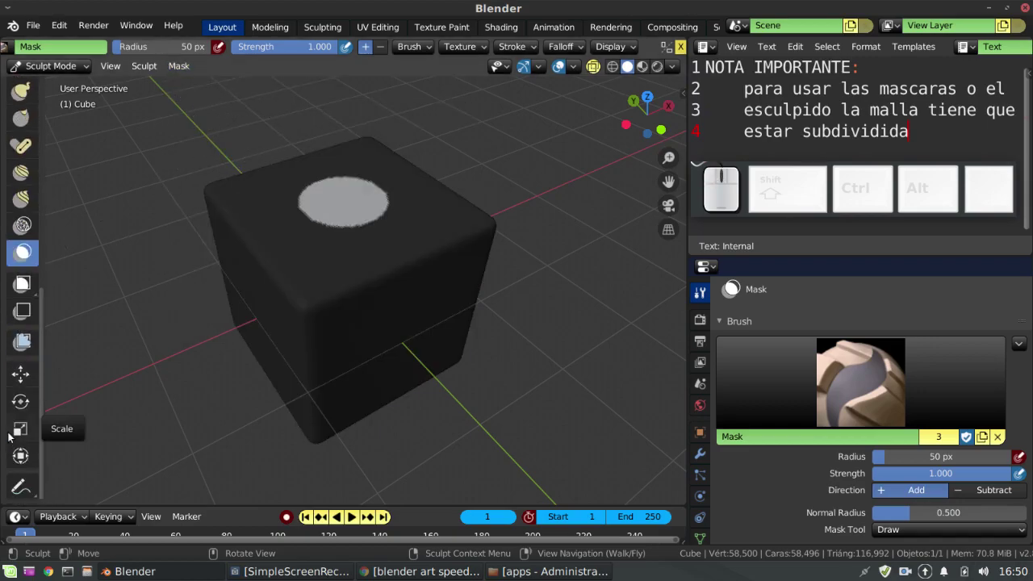
Pull the unmasked circle upward along Z into a raised cylindrical knob
left_click(27, 369)
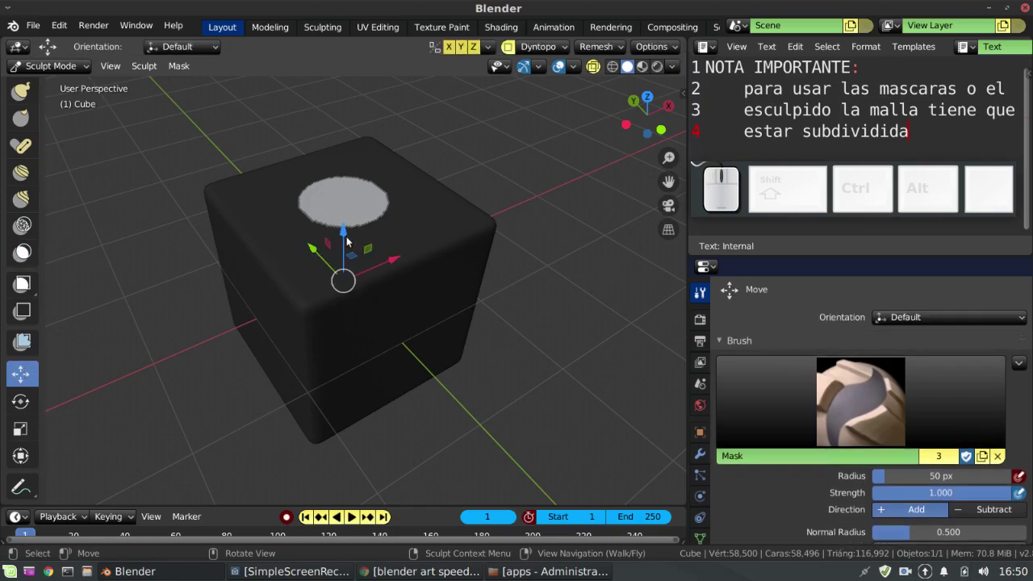
left_click_drag(349, 237, 353, 210)
left_click_drag(347, 191, 344, 220)
middle_click(348, 224)
Return the cube to Object Mode
left_click(81, 70)
left_click(82, 89)
left_click_drag(393, 281, 392, 281)
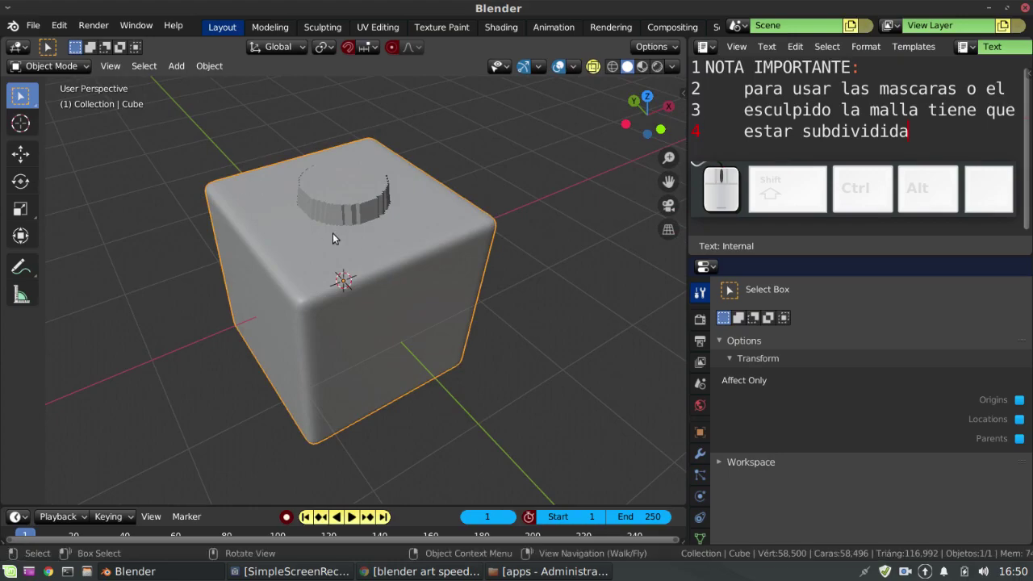
key("ctrl+Tab")
left_click(345, 231)
key("ctrl+Tab")
left_click_drag(338, 212, 435, 235)
scroll("down", 3)
left_click_drag(422, 236, 599, 363)
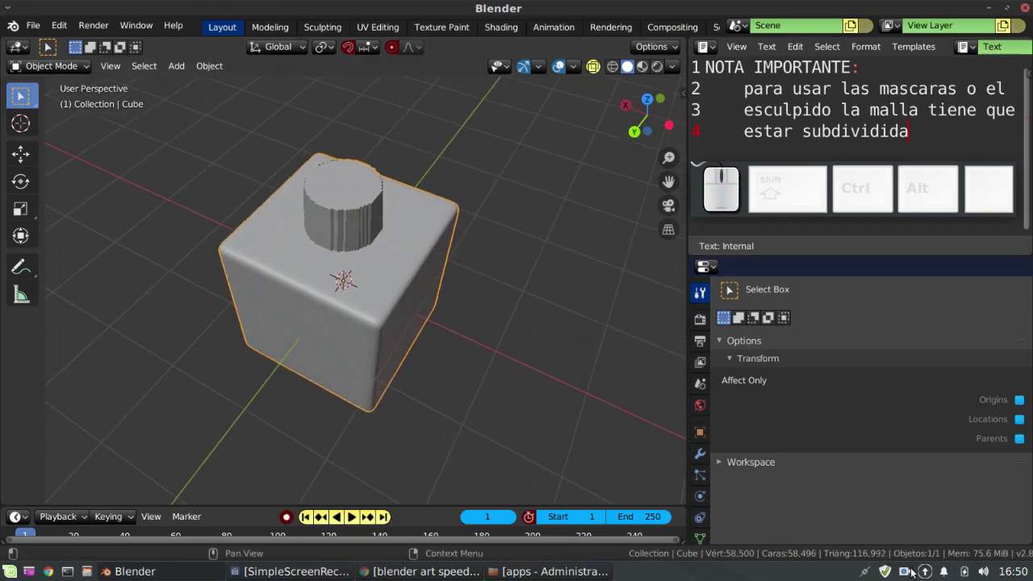